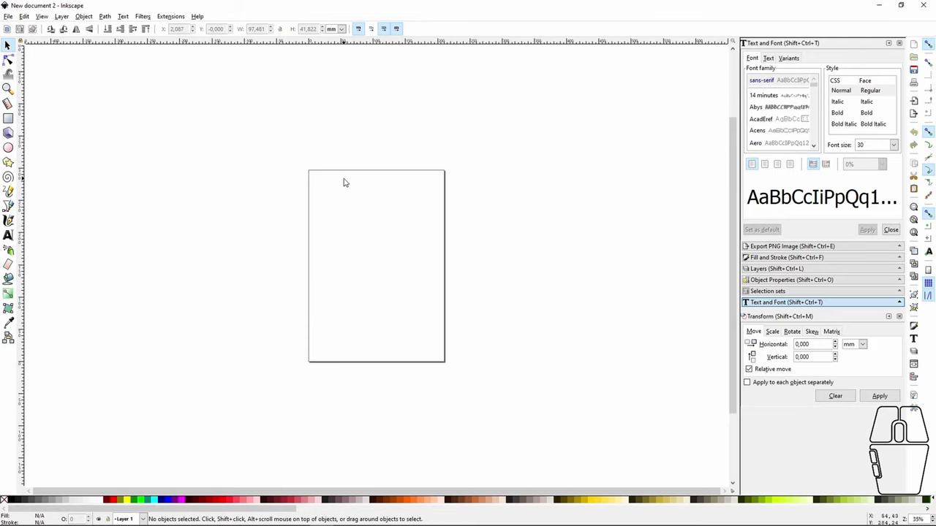
# - Open the Doctor Brown MTB Logo PNG from the File menu's file picker
pyautogui.click(14, 19)
pyautogui.click(27, 48)
pyautogui.doubleClick(138, 89)
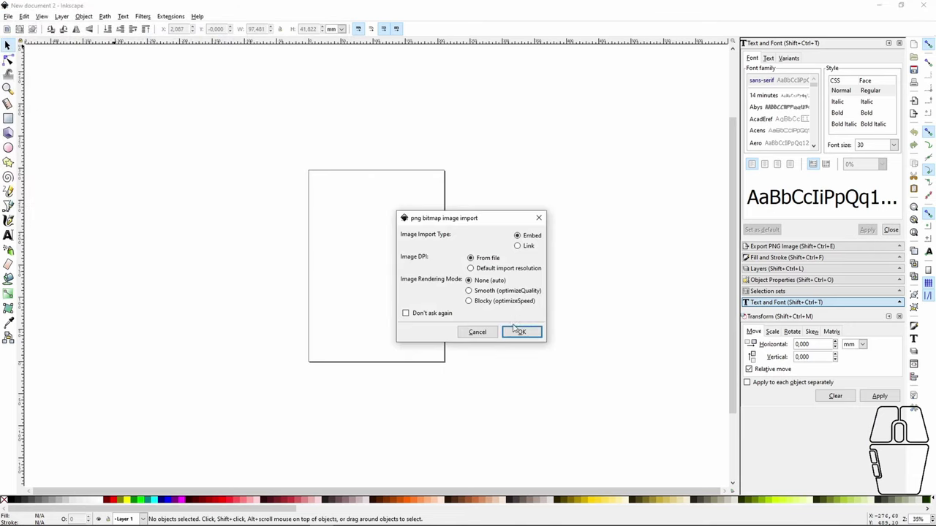
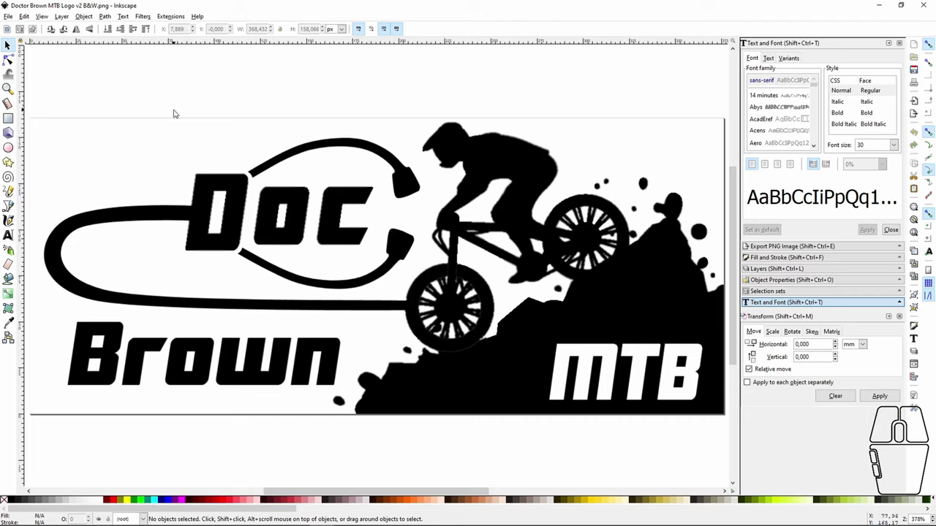
# - Bring up Trace Bitmap and settle on the Brightness cutoff single-scan mode after trying others
pyautogui.click(112, 19)
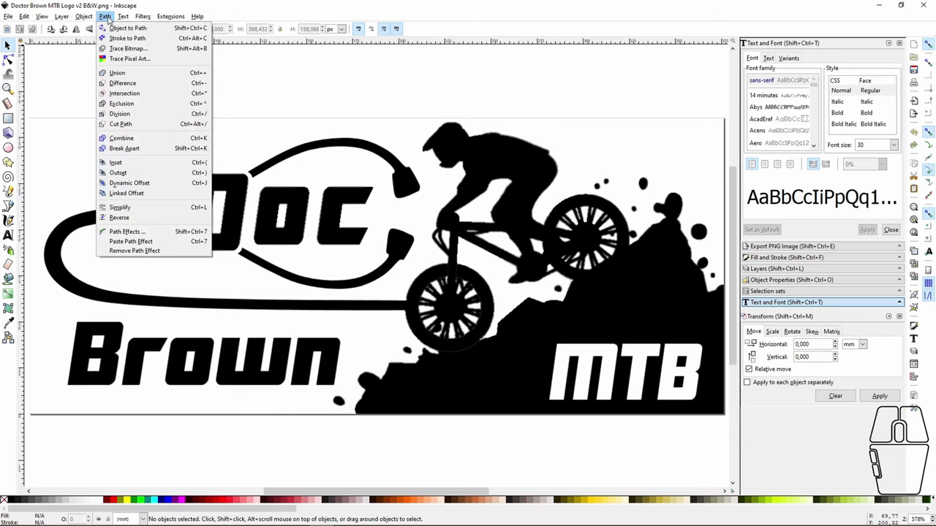
pyautogui.click(136, 55)
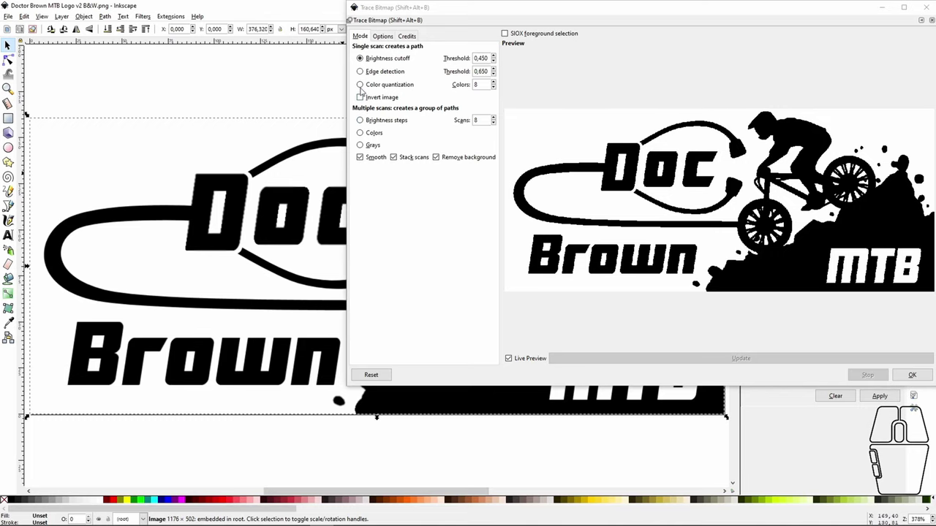
pyautogui.click(366, 75)
pyautogui.click(367, 85)
pyautogui.click(365, 60)
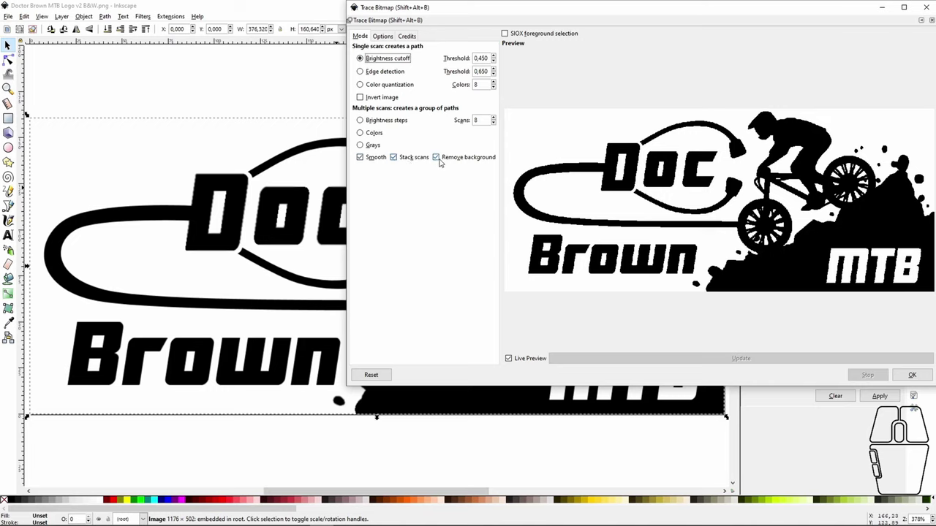
# - Toggle Remove background a few times, leaving the white background dropped from the trace
pyautogui.click(442, 159)
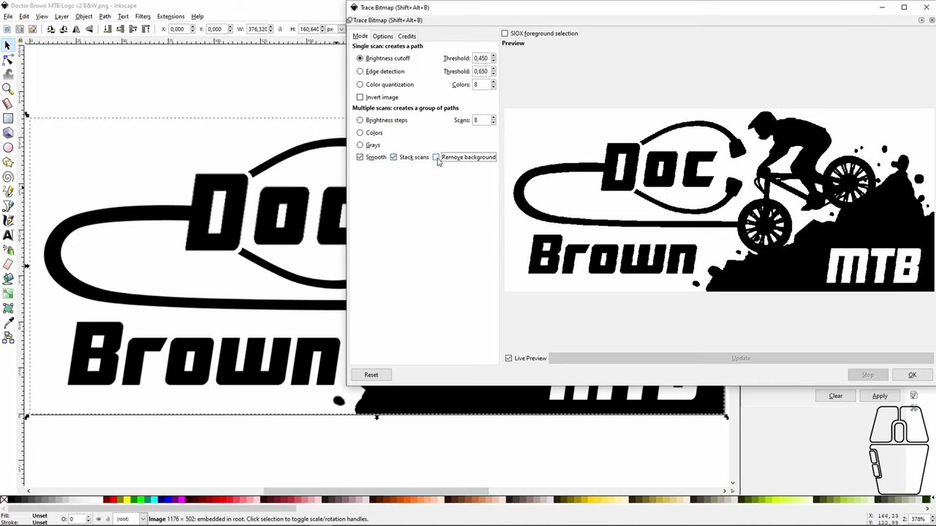
pyautogui.click(441, 161)
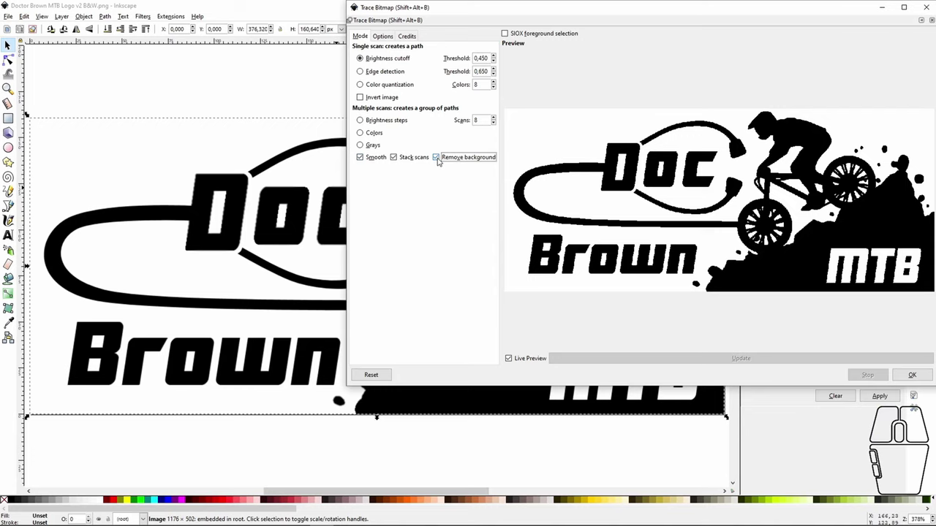
pyautogui.click(442, 161)
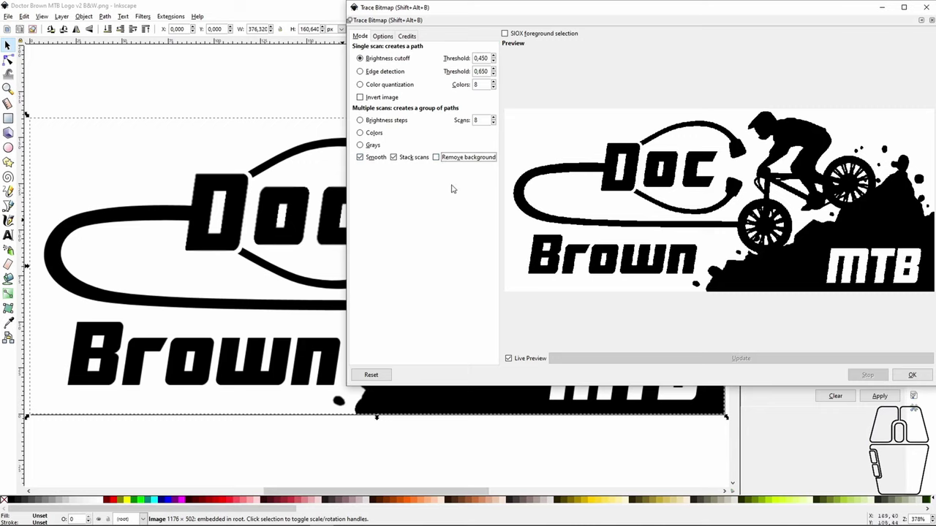
pyautogui.click(442, 161)
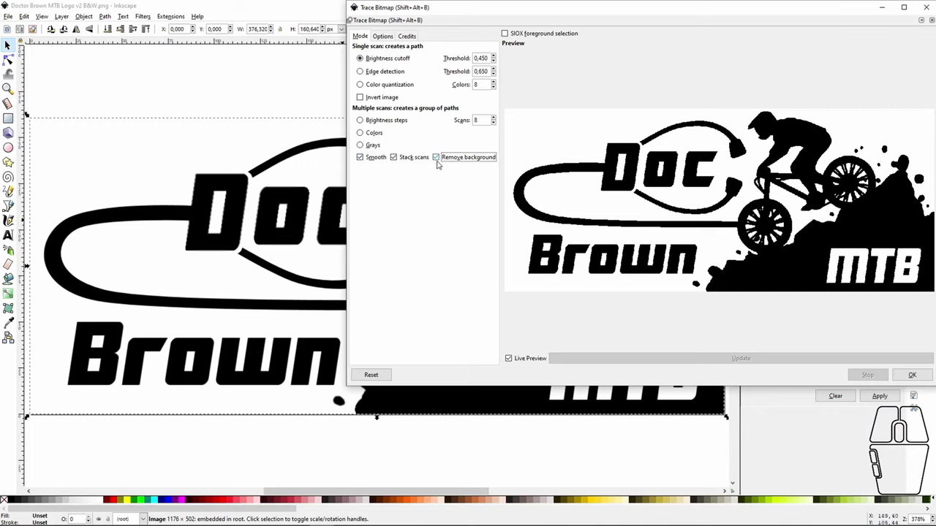
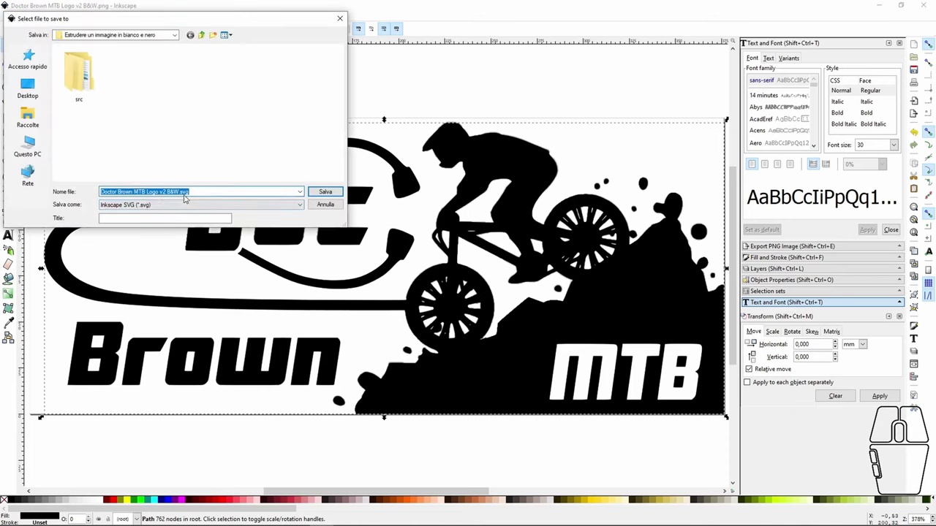
# - Save the traced logo as Inkscape SVG named Doctor Brown MTB Logo v2 B&W.svg
pyautogui.click(175, 205)
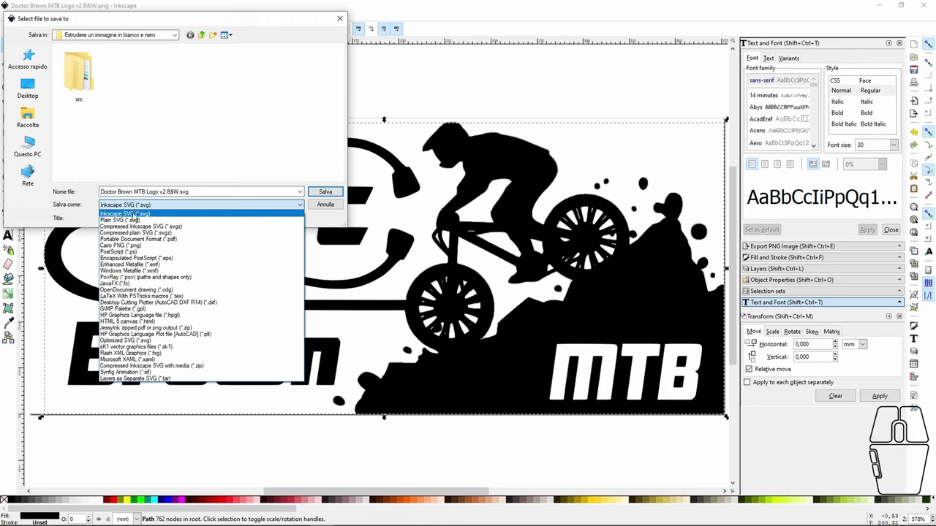
pyautogui.click(137, 216)
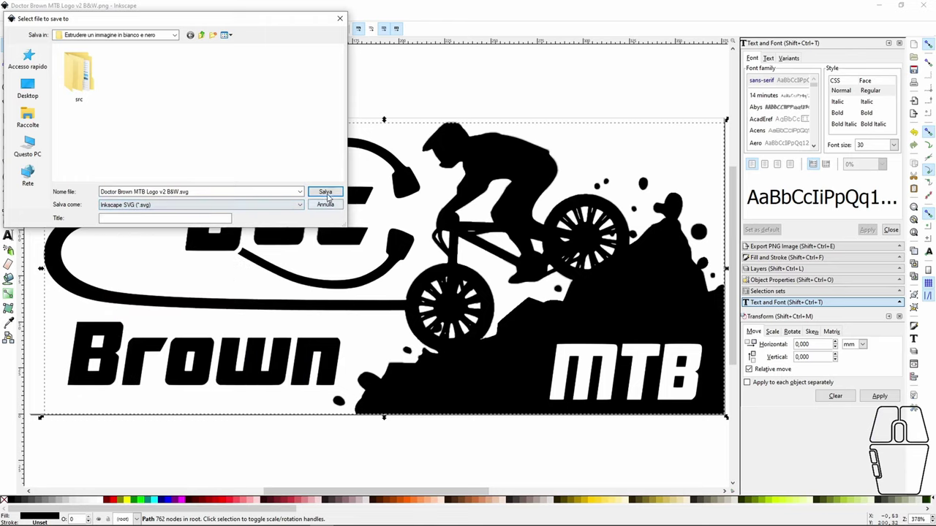
pyautogui.click(331, 196)
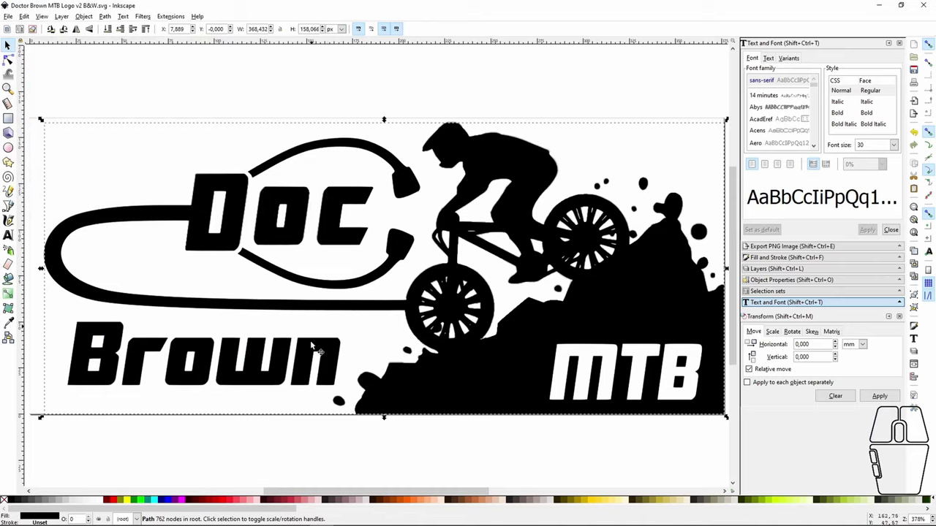
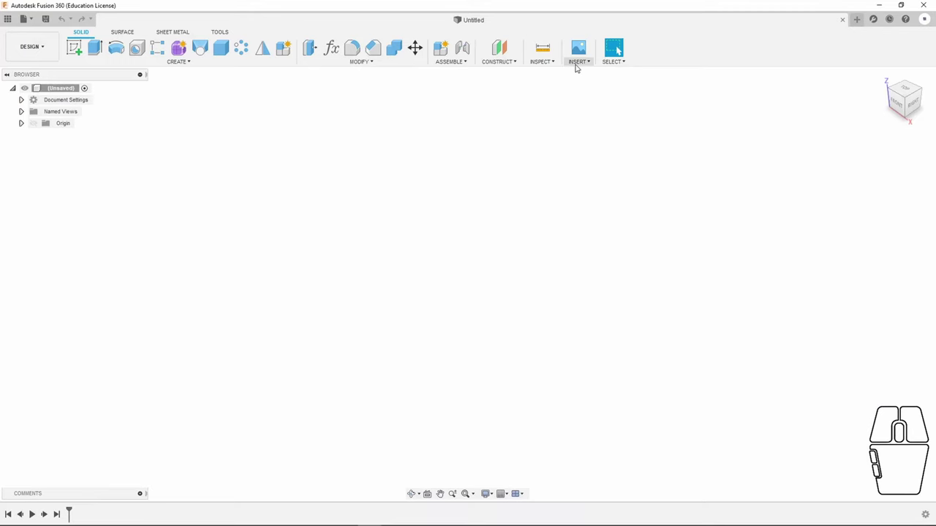
# - Insert the Doctor Brown MTB Logo SVG from the computer into the Fusion 360 design
pyautogui.click(581, 65)
pyautogui.click(604, 118)
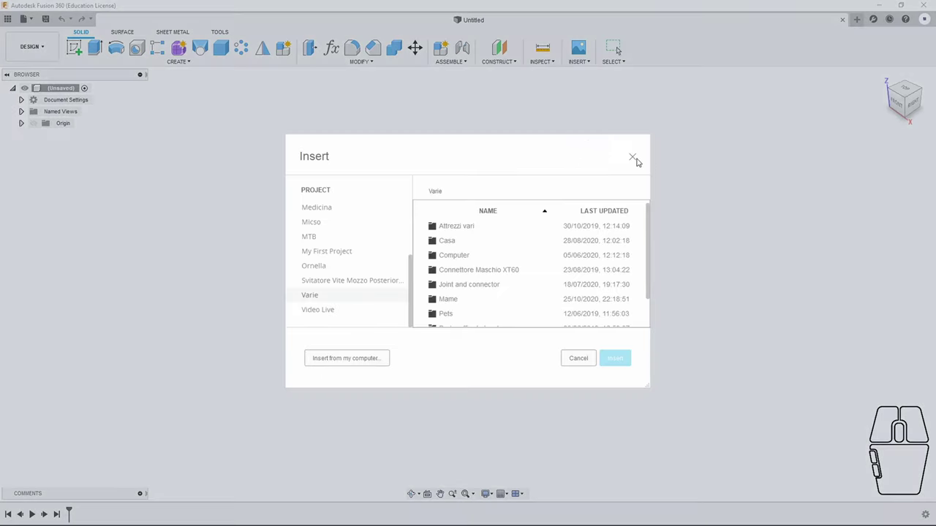
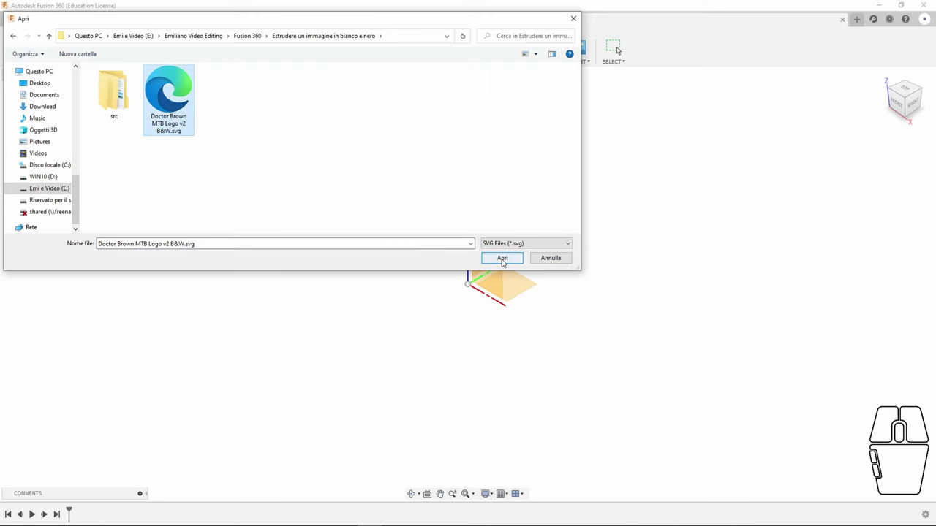
pyautogui.click(506, 262)
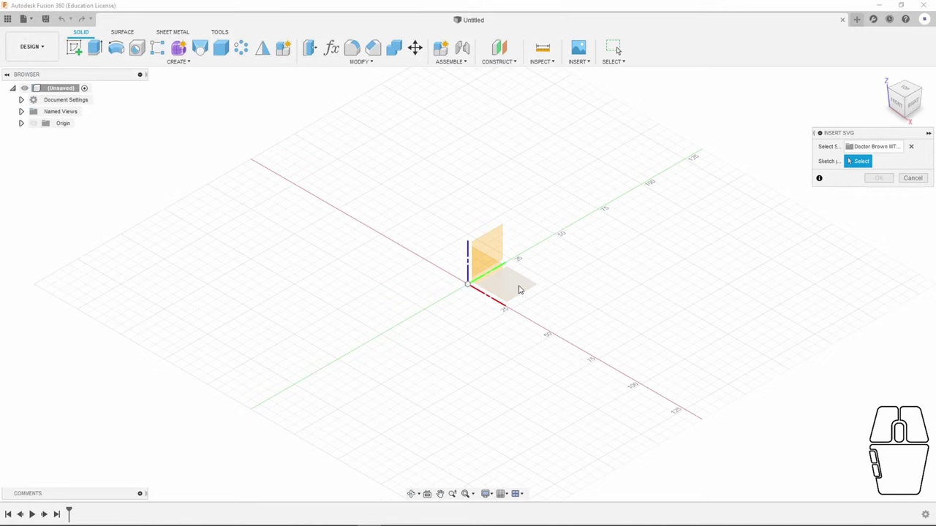
# - Place the logo sketch on the XY ground plane and finish the sketch
pyautogui.click(524, 286)
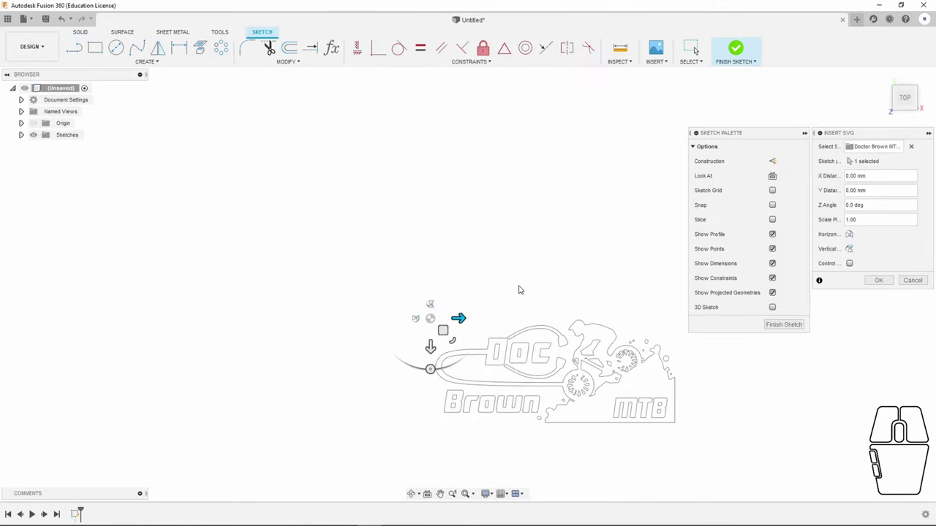
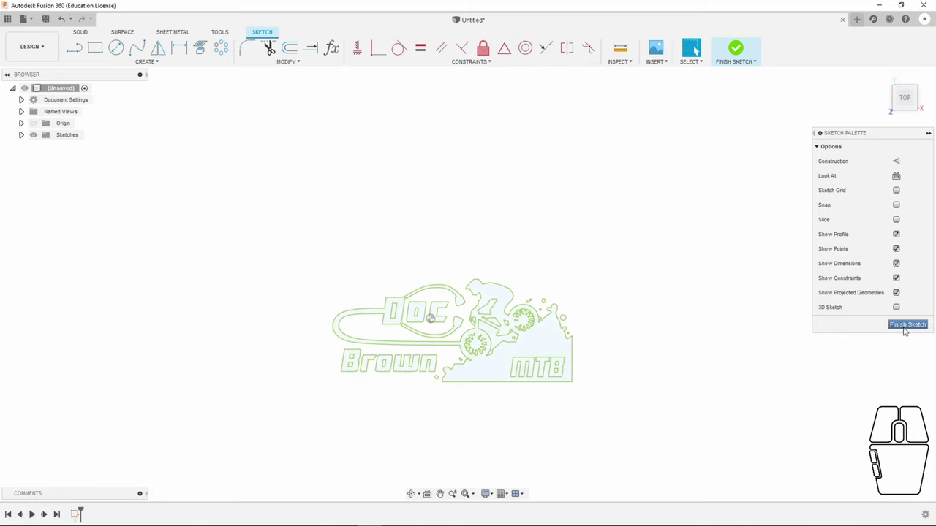
pyautogui.click(907, 330)
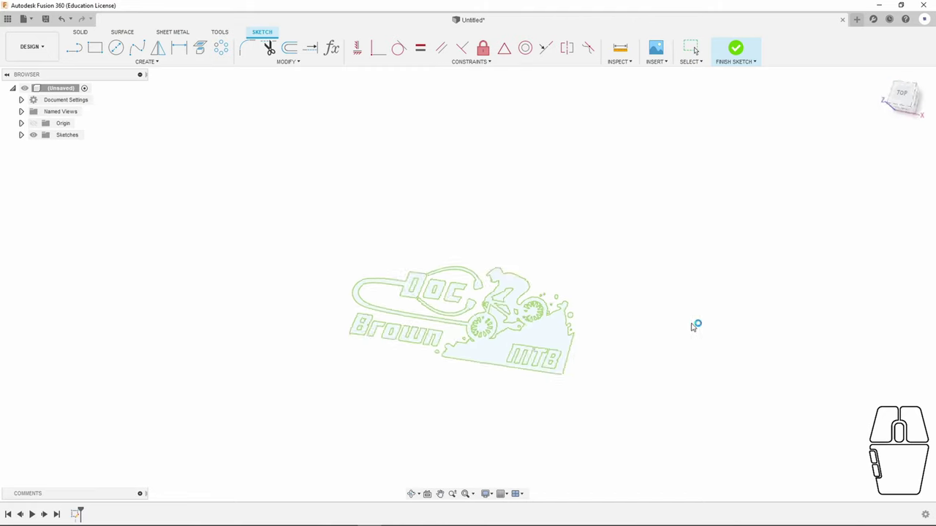
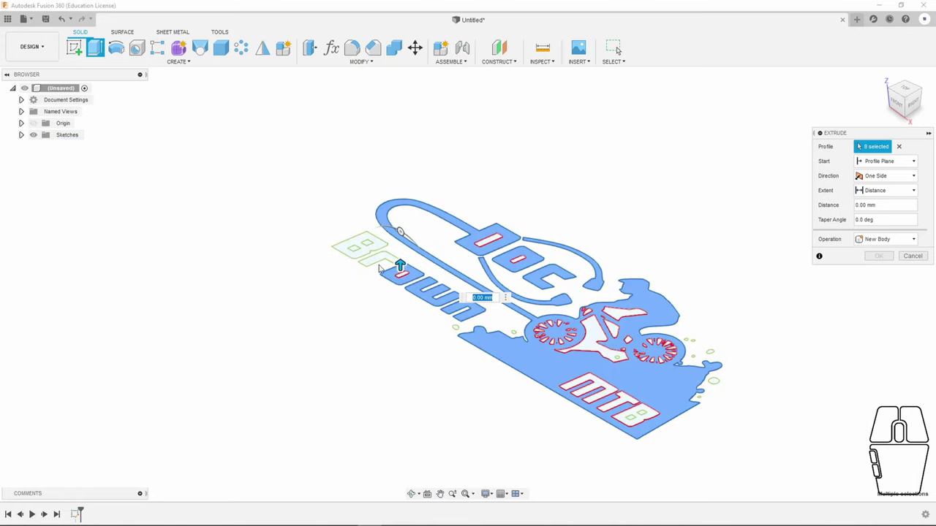
# - Add the Brown lettering profiles to the extrusion and remove the inner B counter
pyautogui.click(380, 262)
pyautogui.click(362, 258)
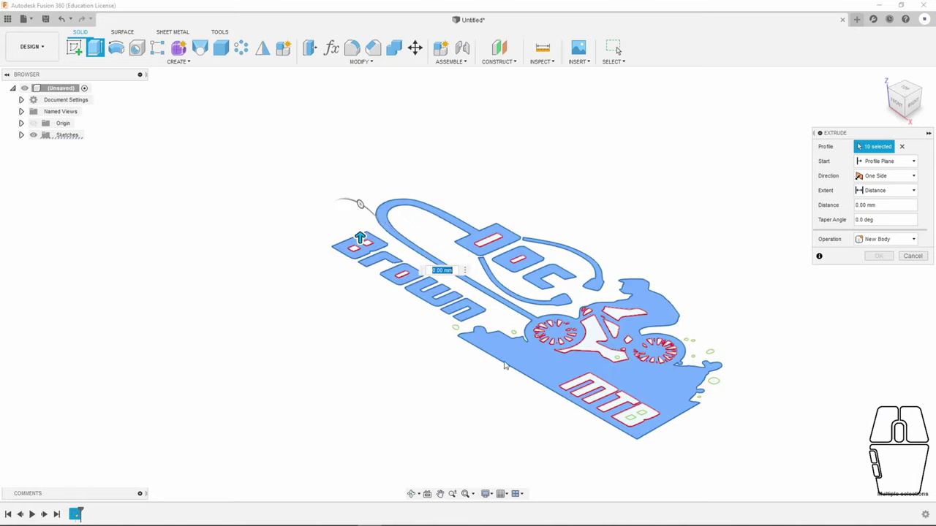
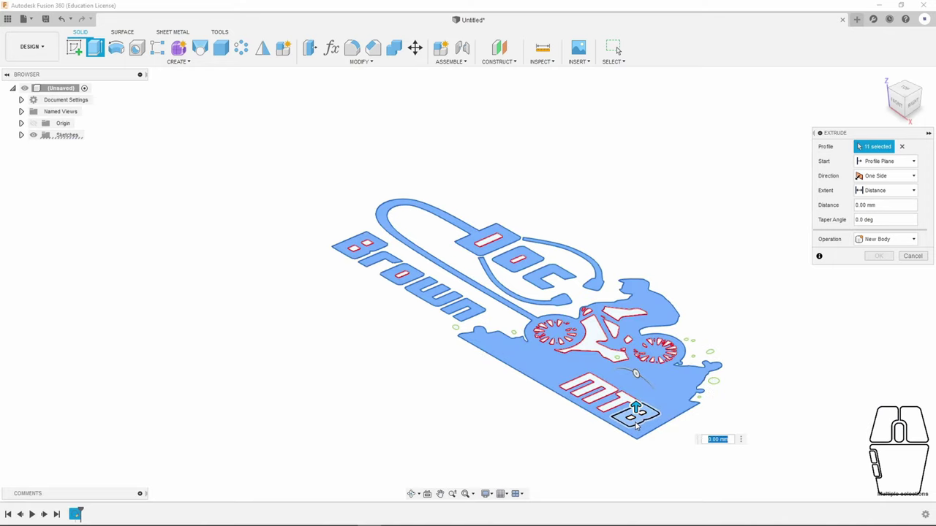
pyautogui.click(639, 425)
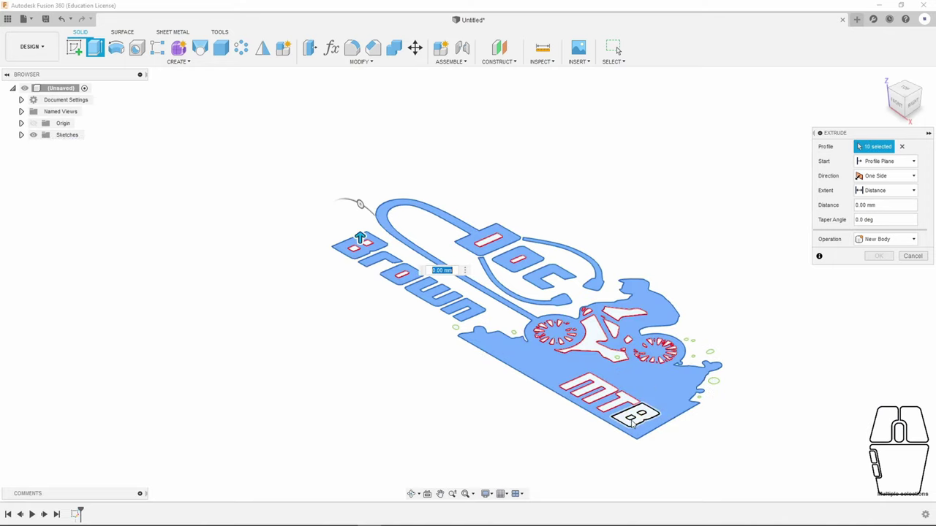
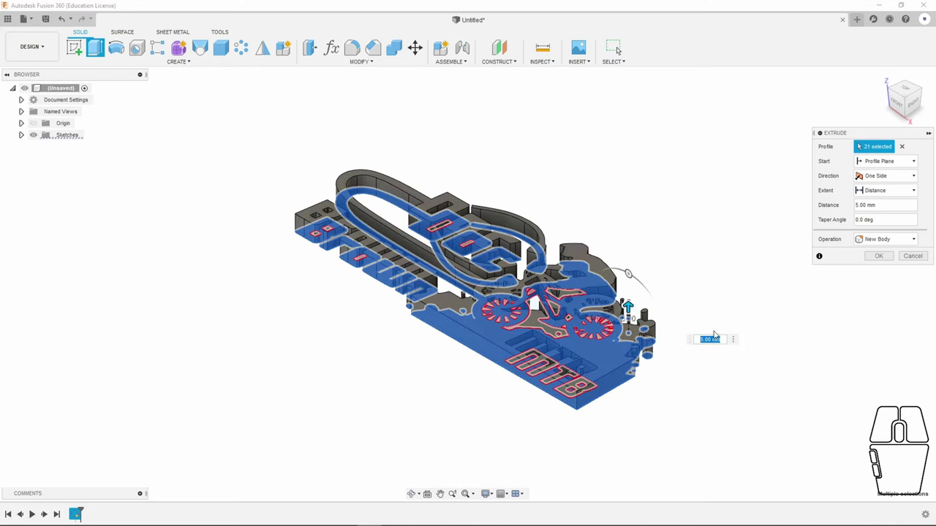
# - Confirm the 5 mm extrusion into a solid logo body and zoom in to inspect it
pyautogui.click(877, 257)
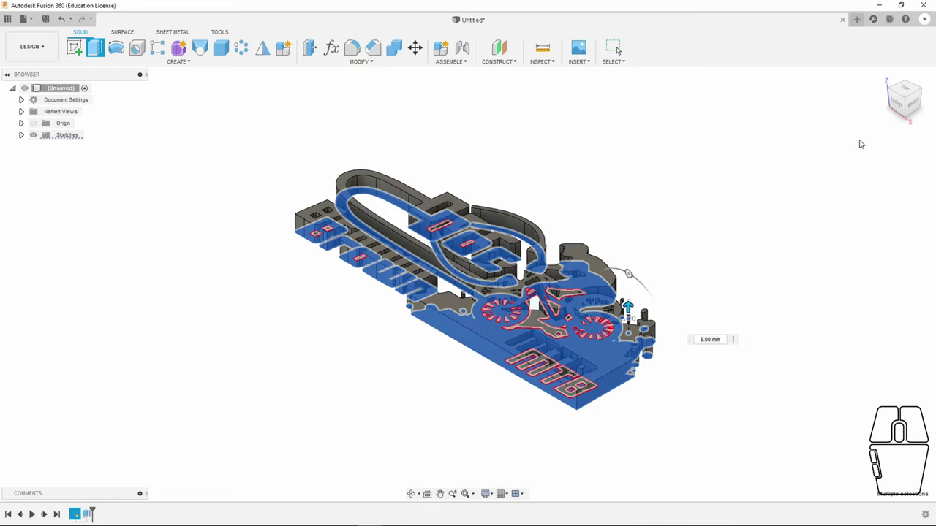
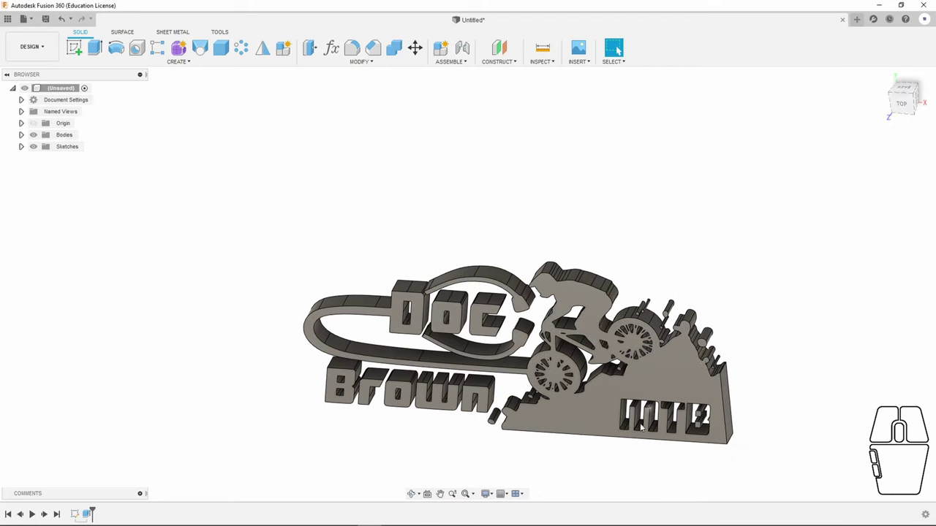
pyautogui.scroll(3)
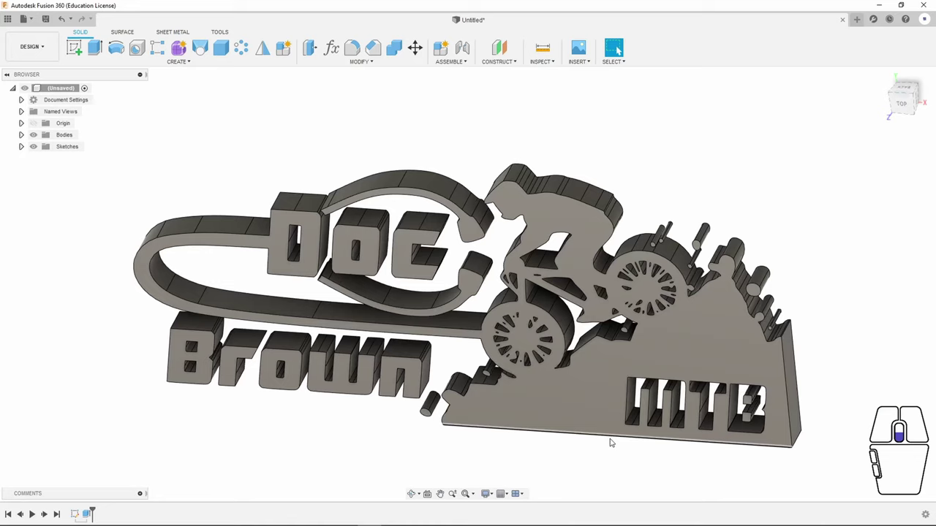